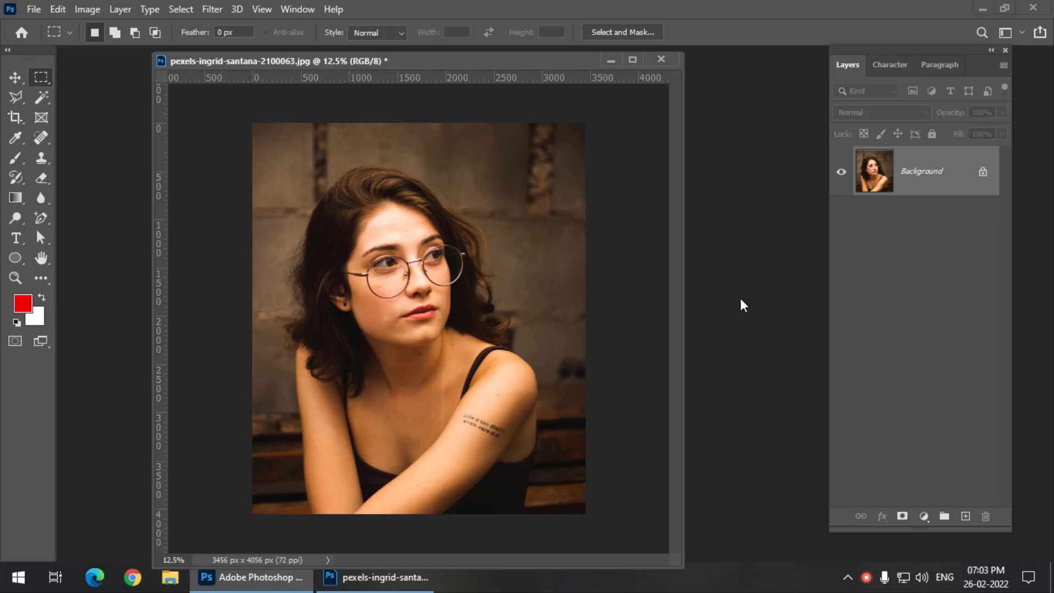
# - Browse the Image > Adjustments list to reach the Threshold adjustment
pyautogui.click(103, 11)
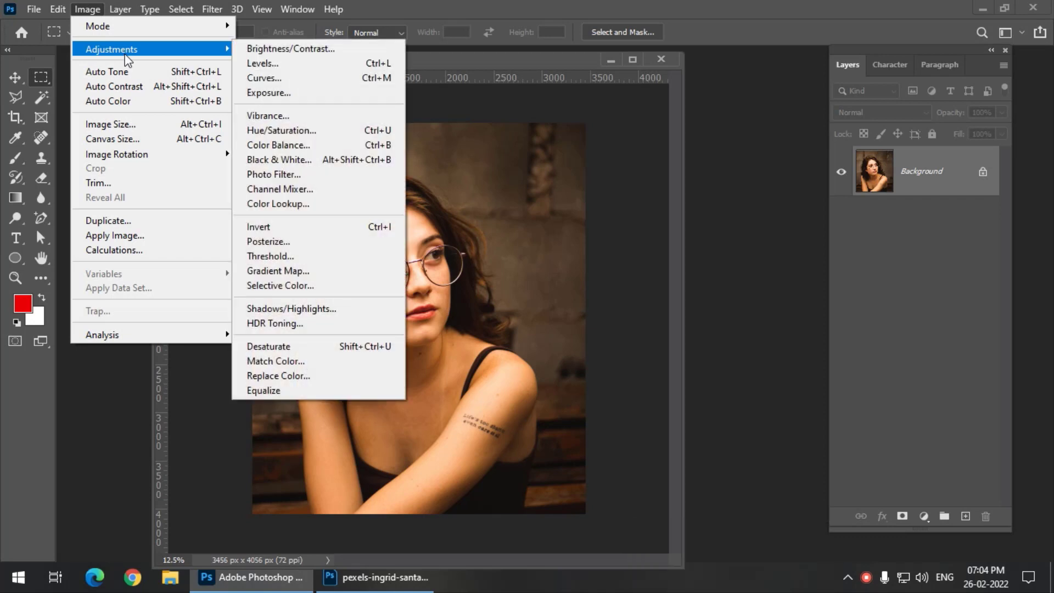
# - Adjust the Threshold Level slider so the black-and-white split keeps facial and shoulder detail
pyautogui.click(371, 256)
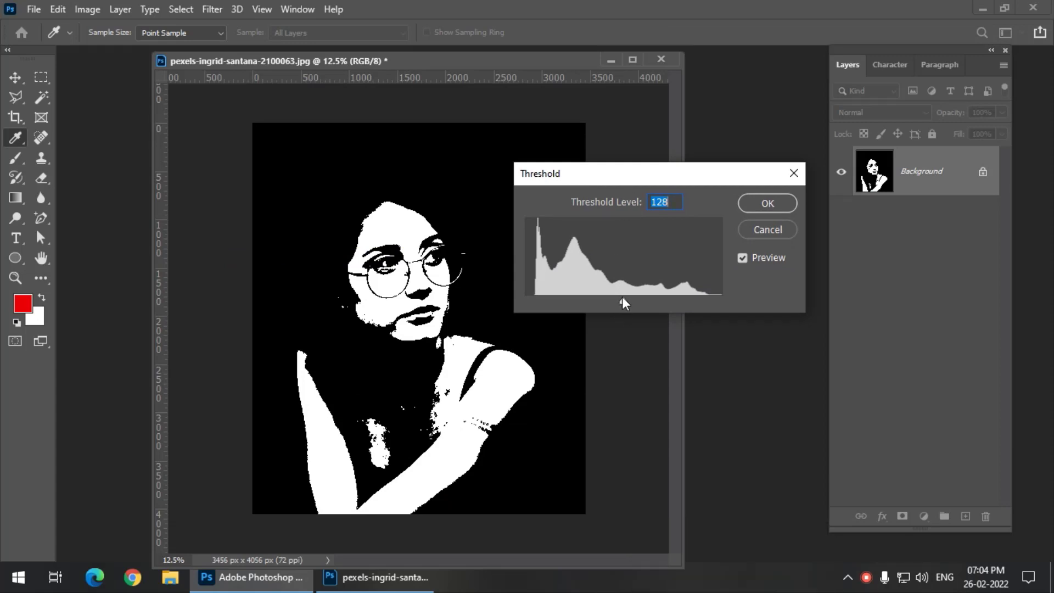
pyautogui.moveTo(629, 302); pyautogui.dragTo(574, 307)
pyautogui.moveTo(574, 308); pyautogui.dragTo(783, 201)
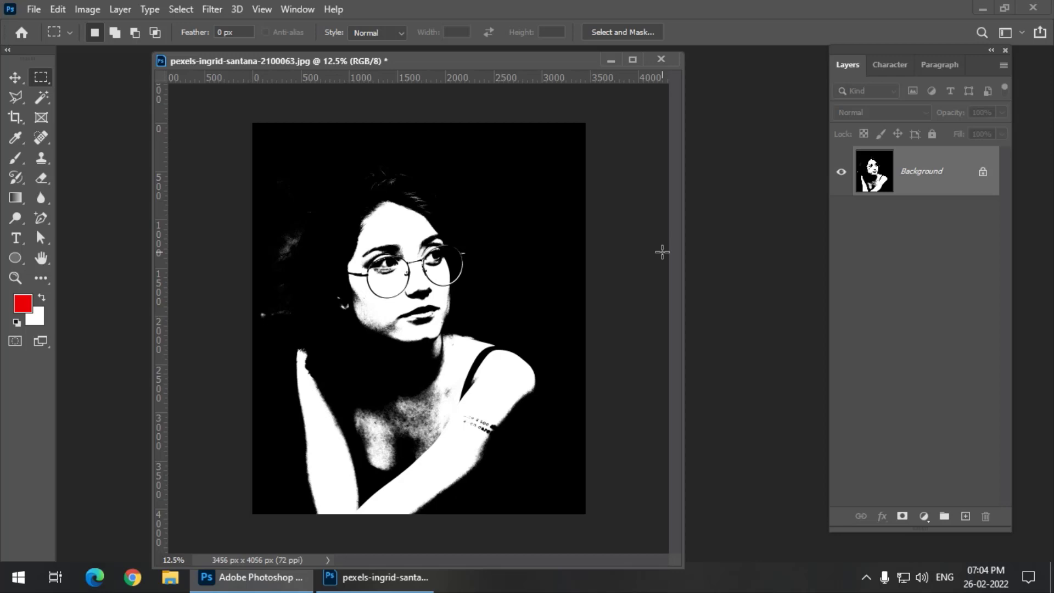
# - Undo the threshold to restore colour, duplicate the background into Layer 1 and reach its smart-object option
pyautogui.press('ctrl+Num_Lock')
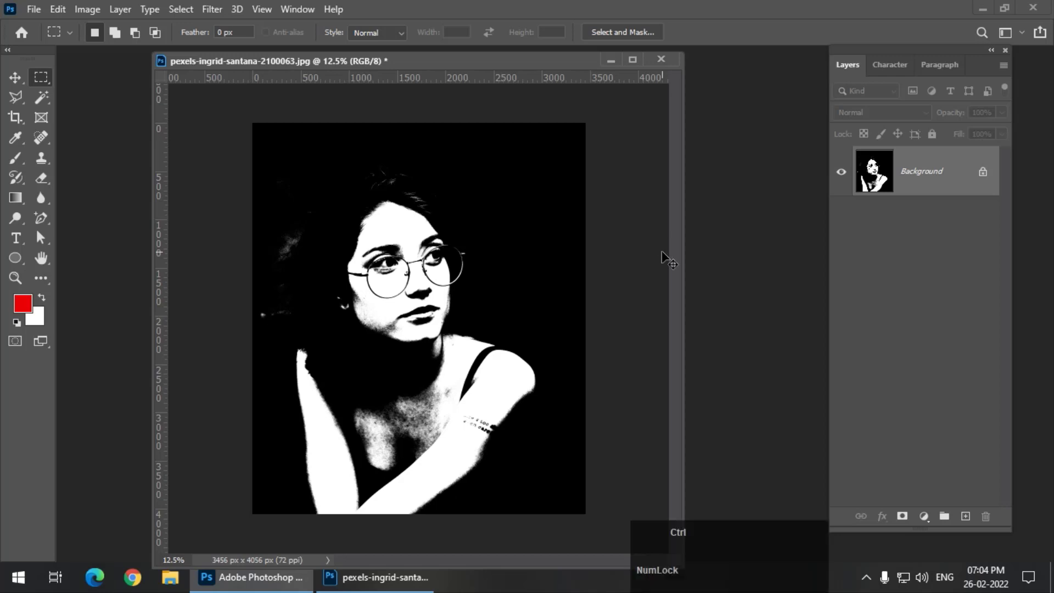
pyautogui.press('ctrl+z')
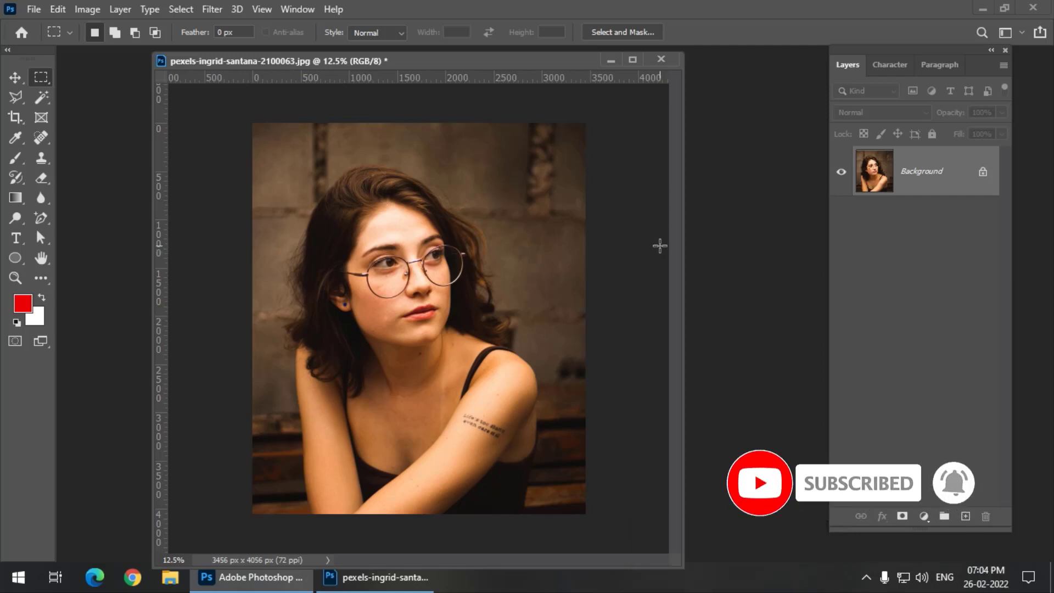
pyautogui.press('ctrl+z')
pyautogui.press('ctrl+j')
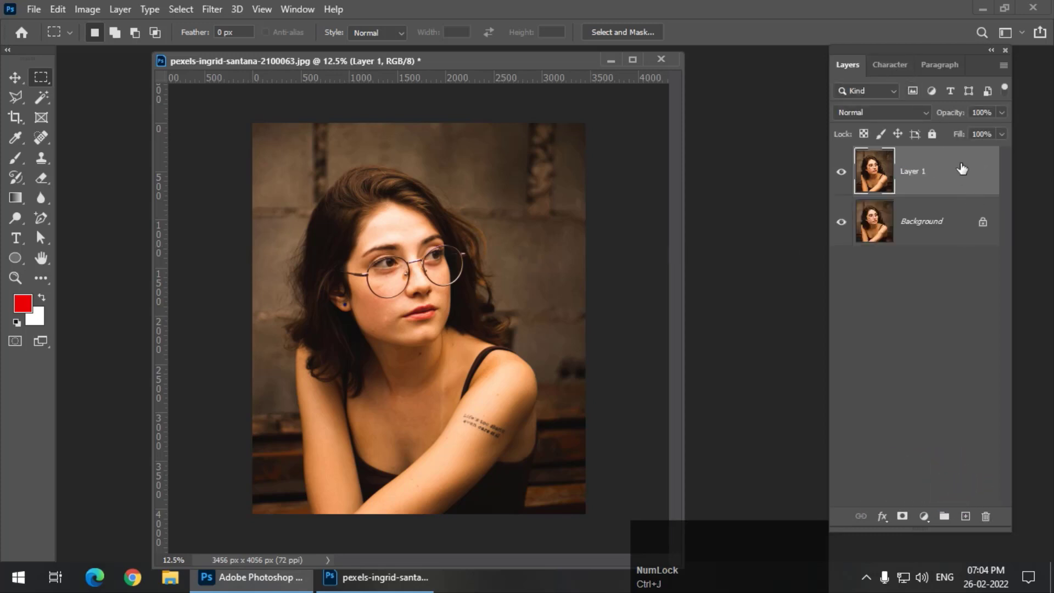
pyautogui.rightClick(966, 172)
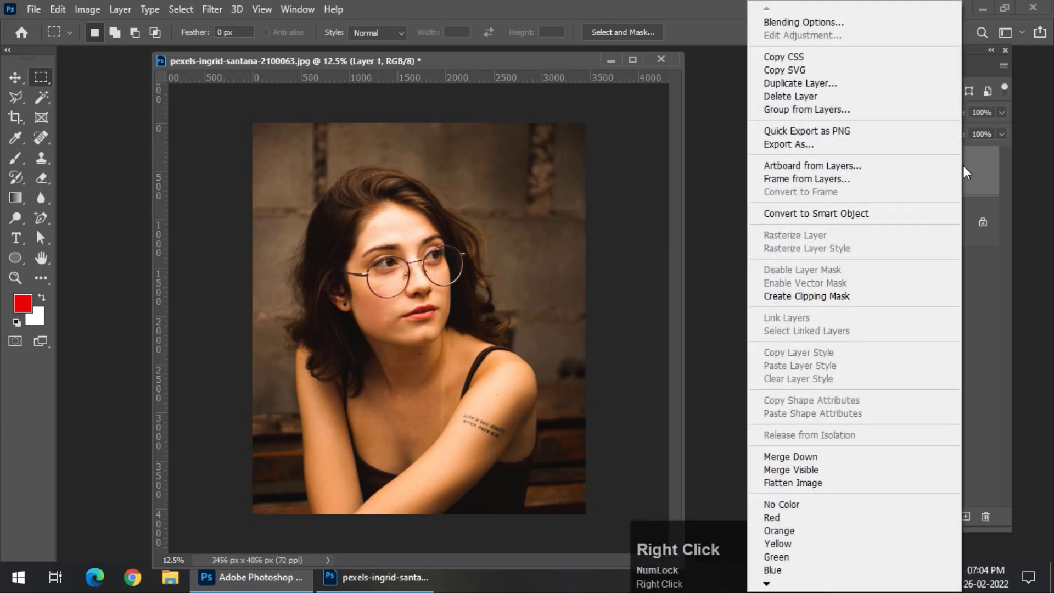